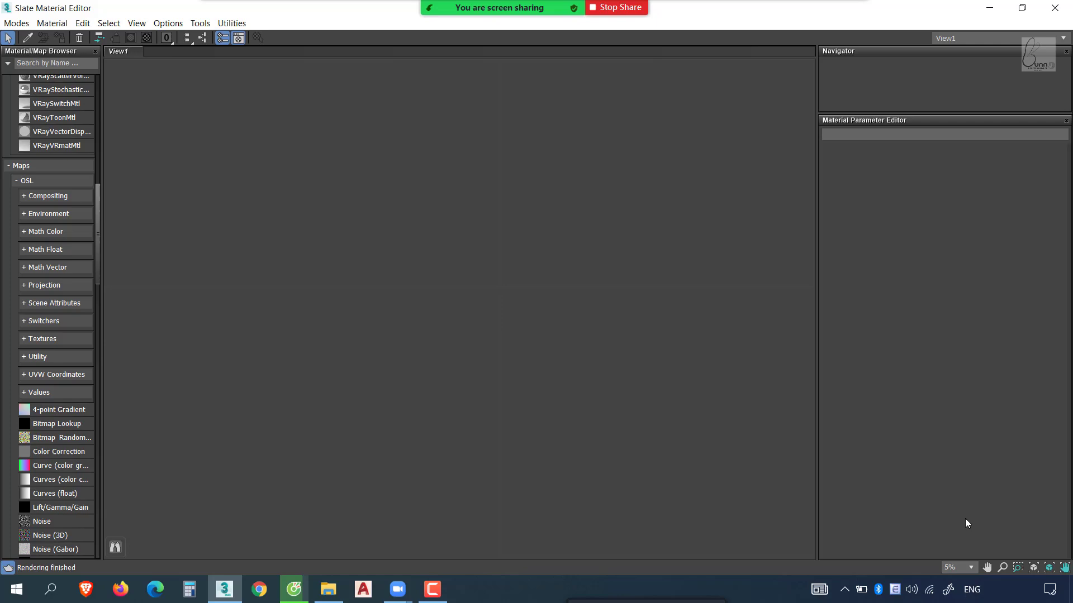
# - Pick the velvet13 material from the bed pillows into the Slate Material Editor
pyautogui.press('ctrl+1')
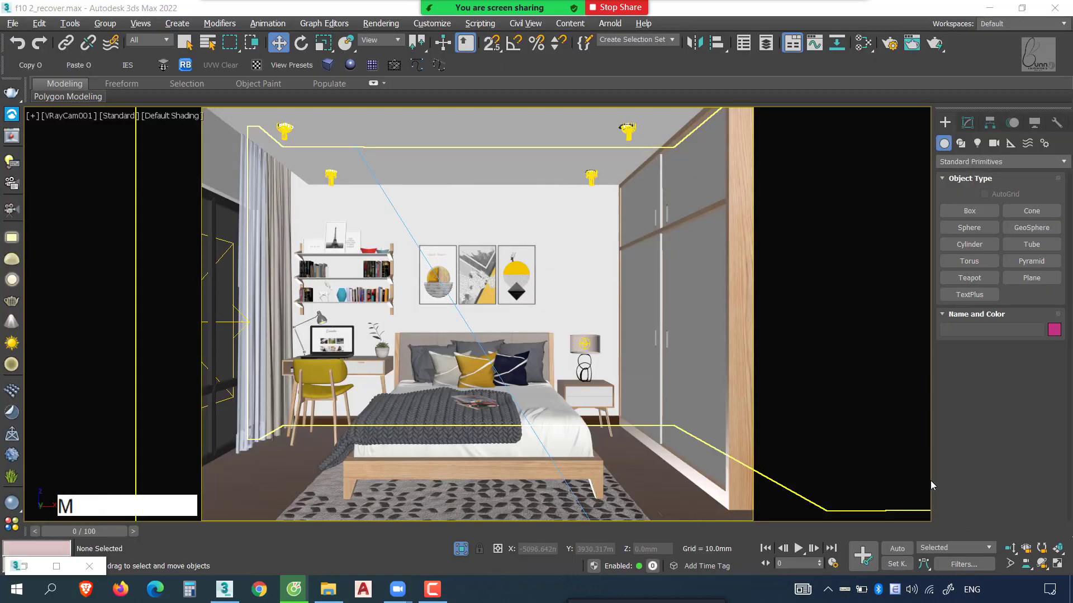
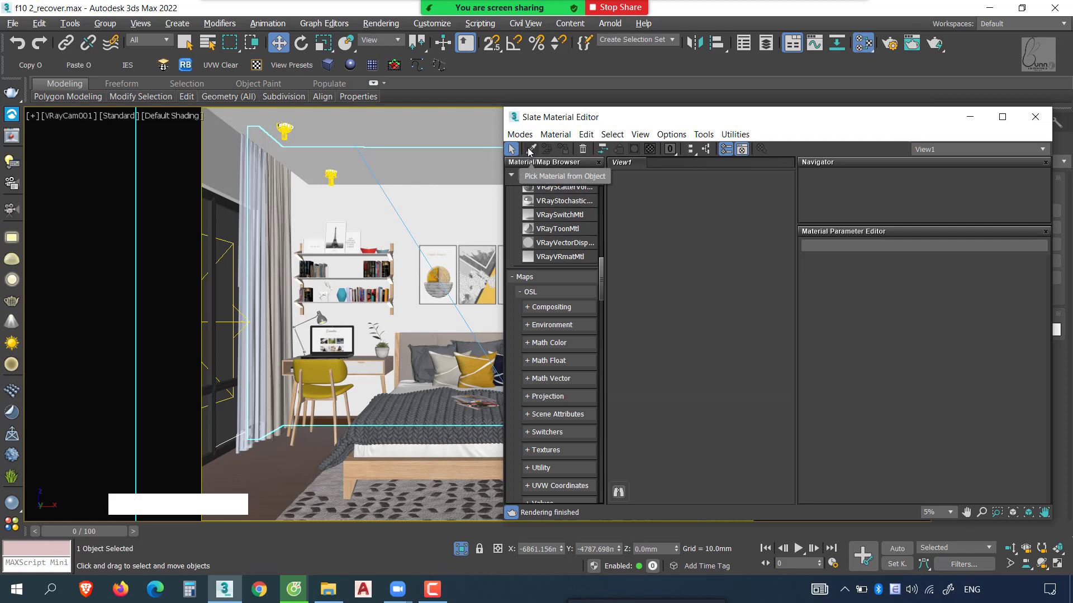
pyautogui.click(533, 150)
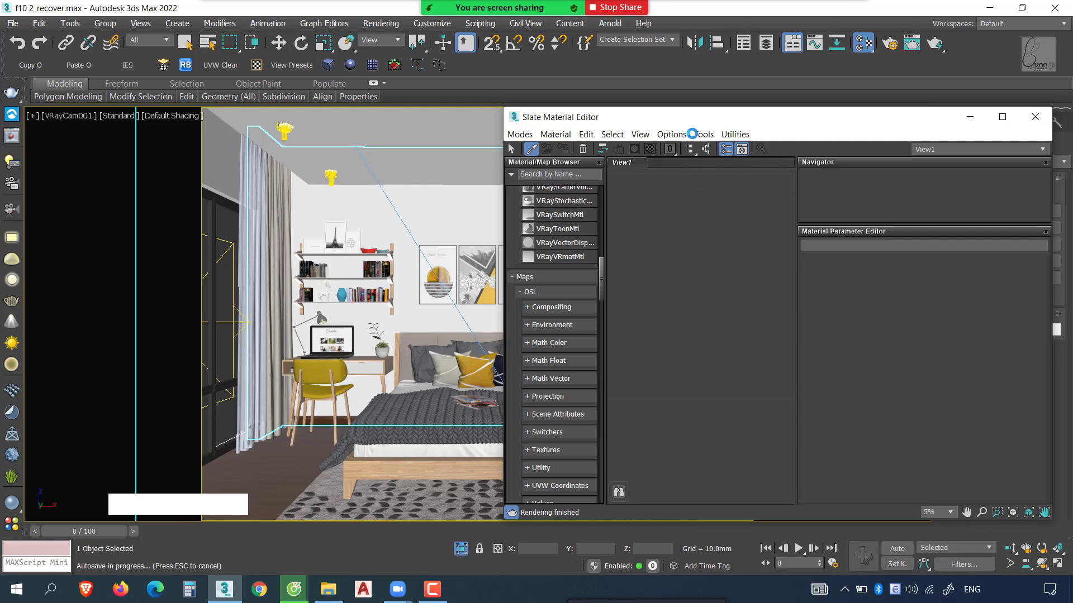
pyautogui.click(724, 130)
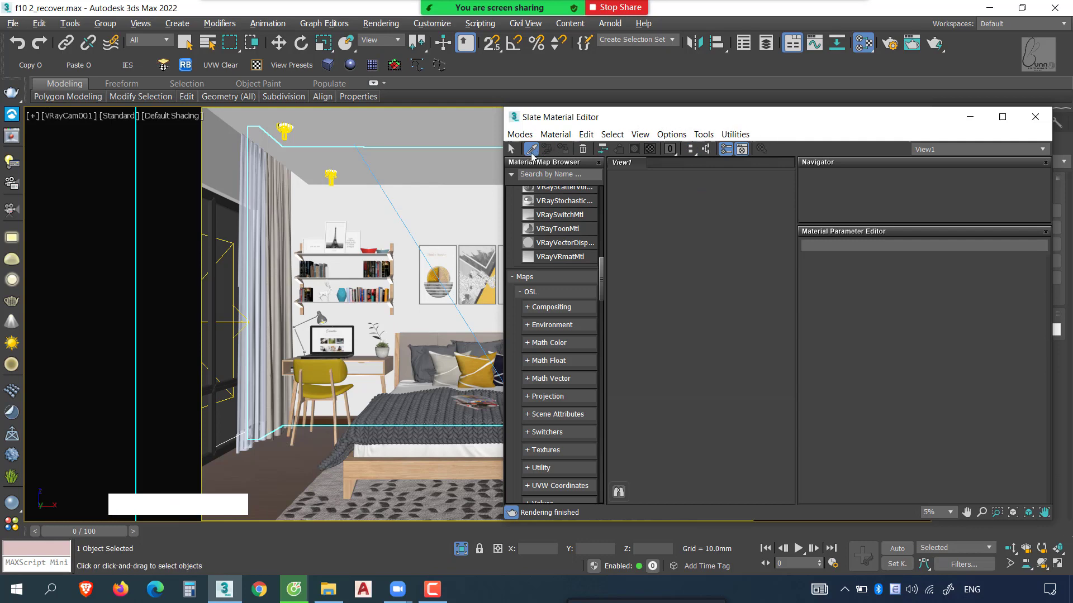
pyautogui.press('ctrl+1')
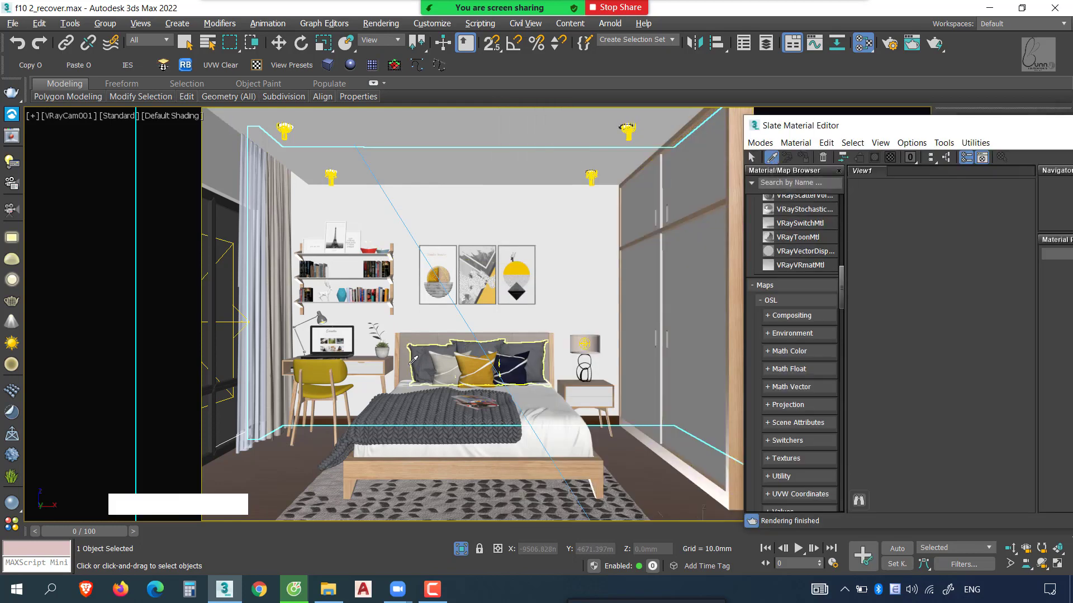
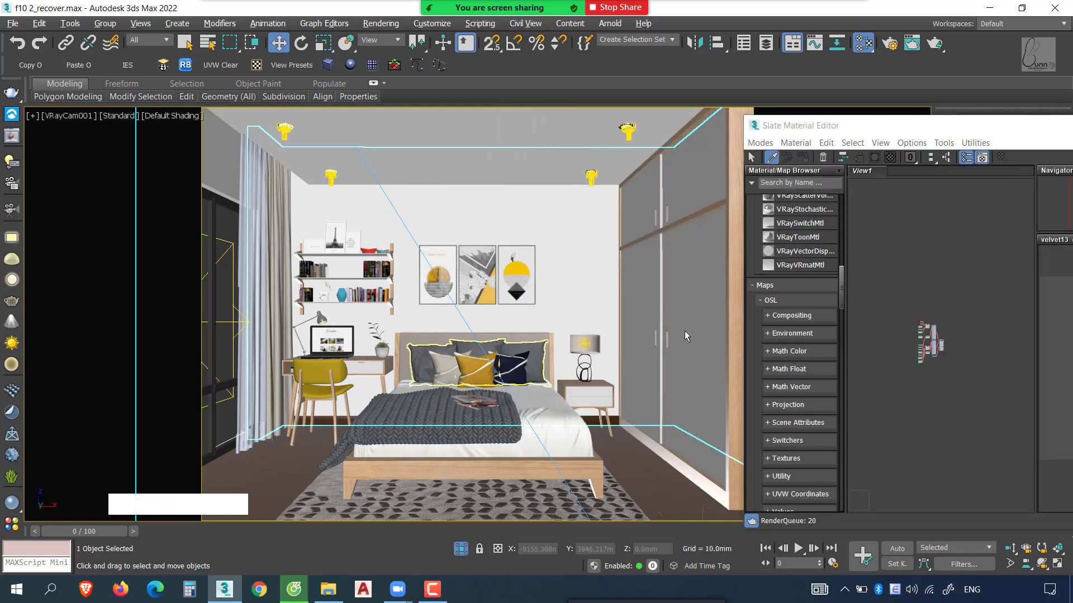
# - Inspect the velvet13 VRayBlendMtl network and pick another object's matching blend material beside it
pyautogui.middleClick(603, 317)
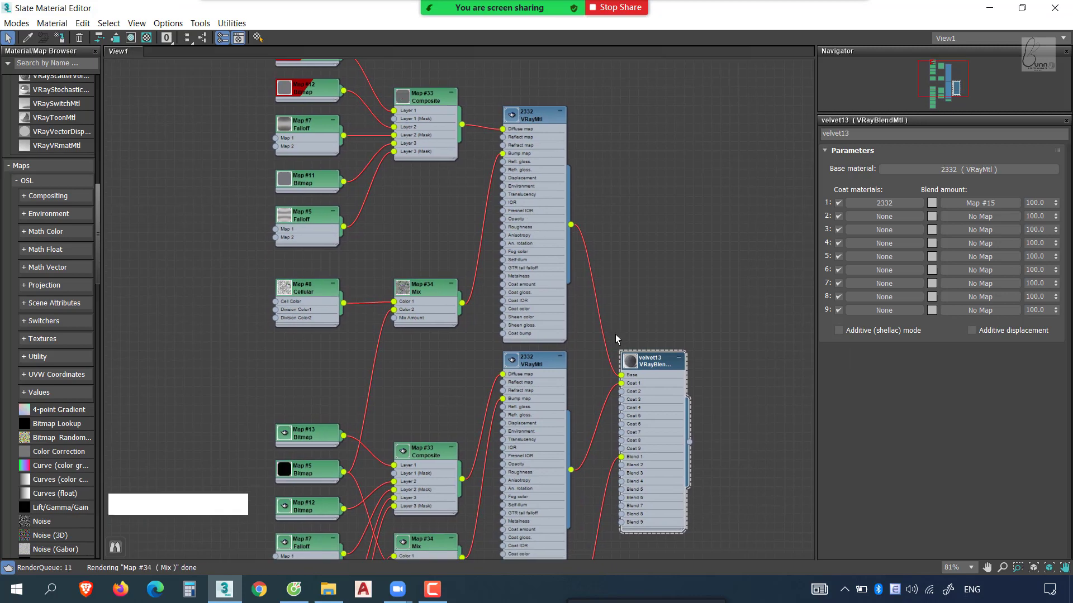
pyautogui.middleClick(512, 331)
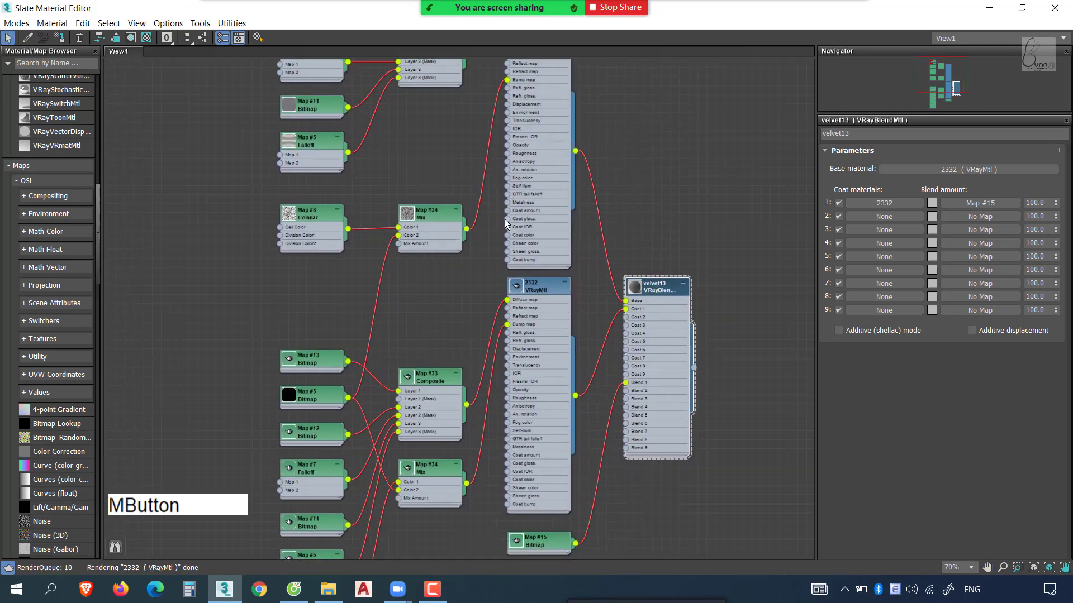
pyautogui.middleClick(521, 230)
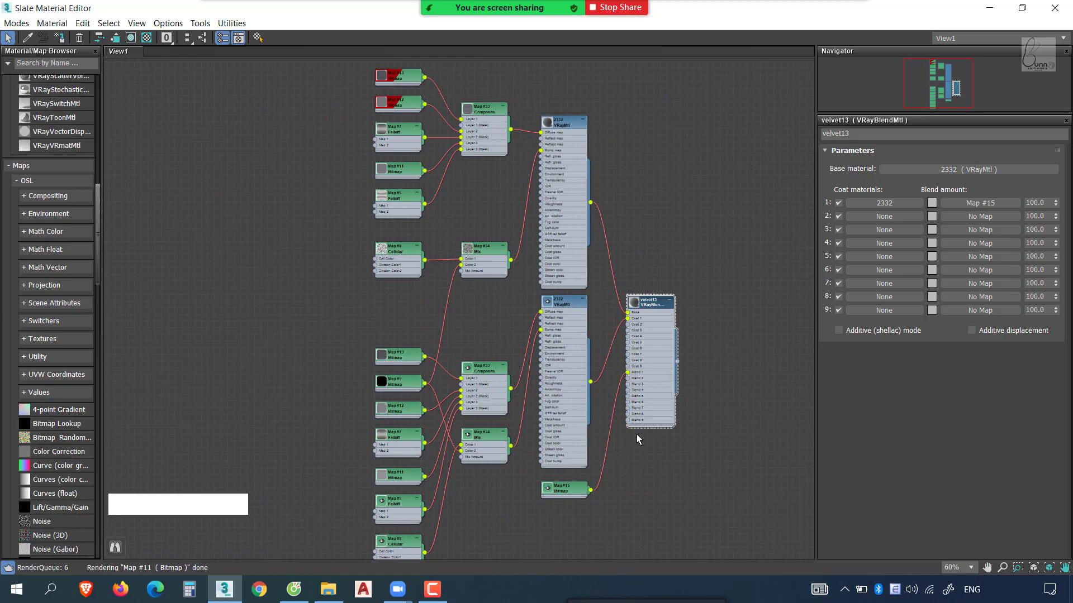
pyautogui.click(699, 306)
pyautogui.click(680, 302)
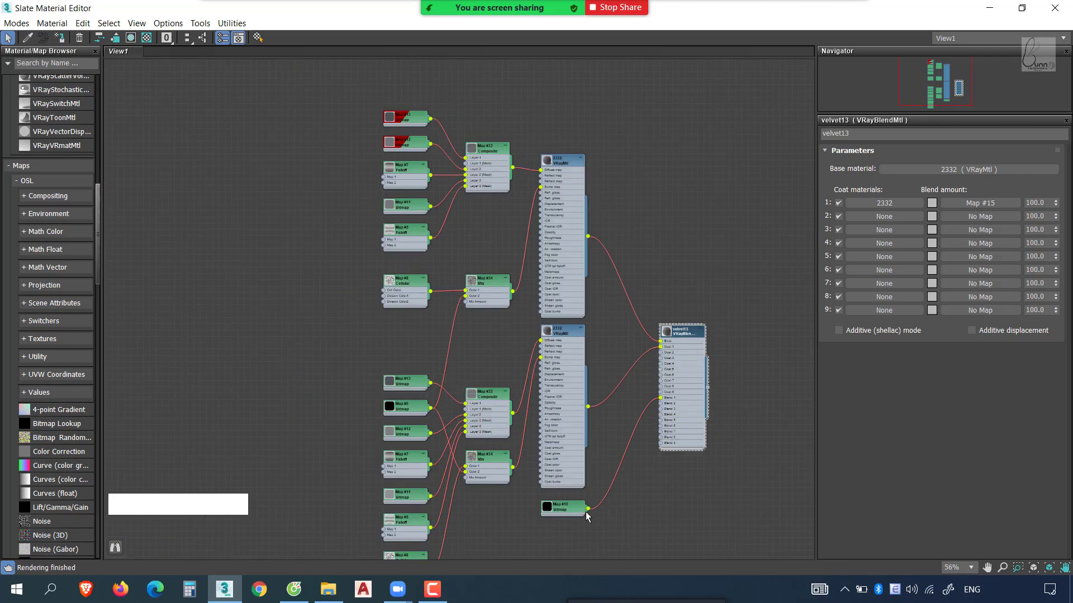
pyautogui.click(534, 190)
pyautogui.middleClick(592, 255)
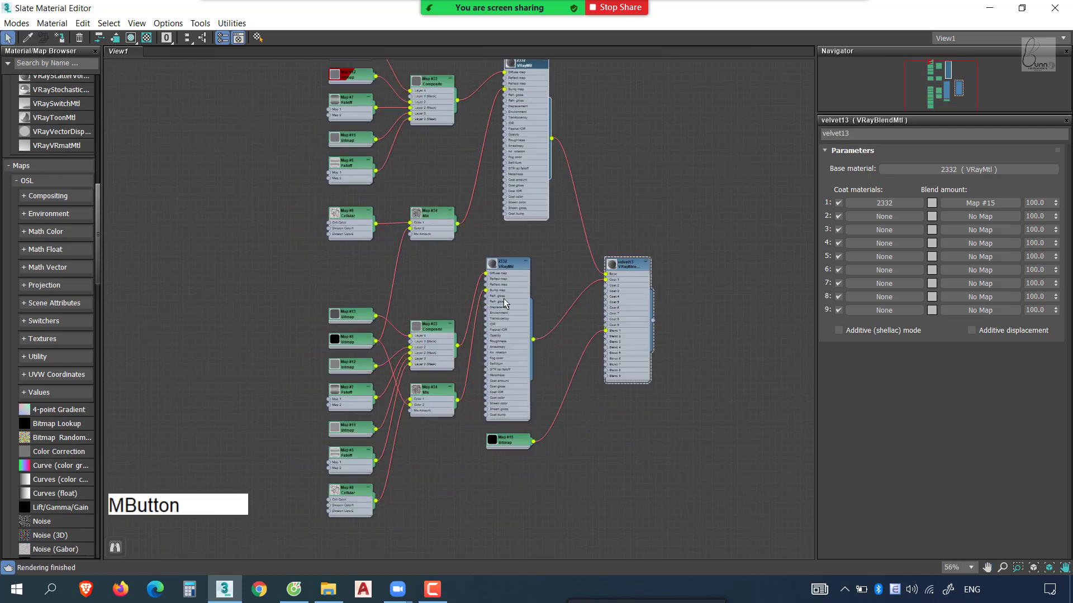
pyautogui.click(517, 272)
# - Examine the top Composite branch's input map nodes, then fit the whole network back in view
pyautogui.middleClick(544, 313)
pyautogui.click(483, 157)
pyautogui.click(425, 214)
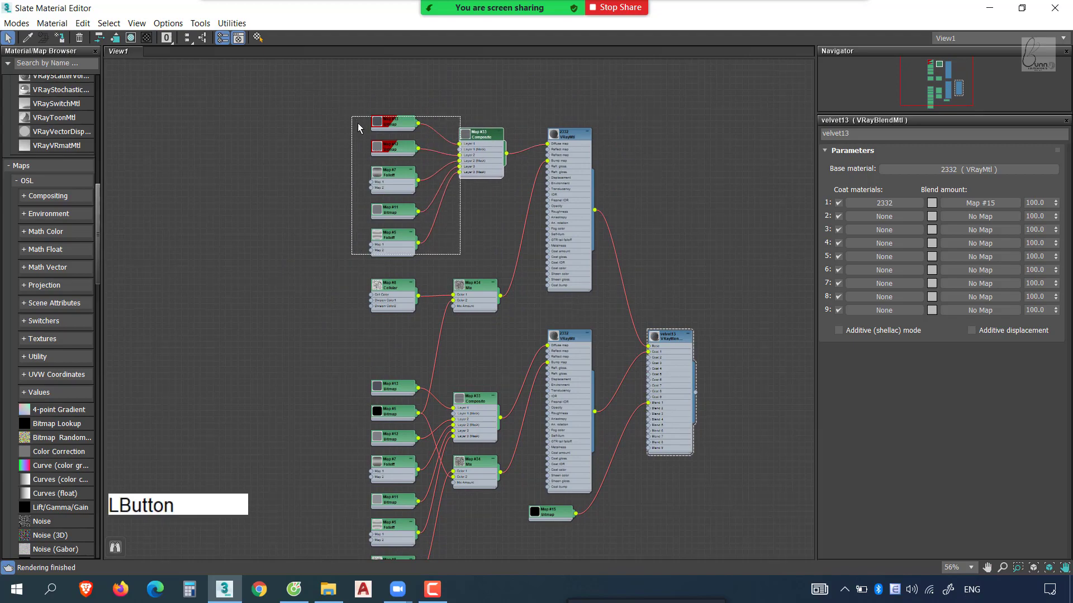
pyautogui.middleClick(462, 232)
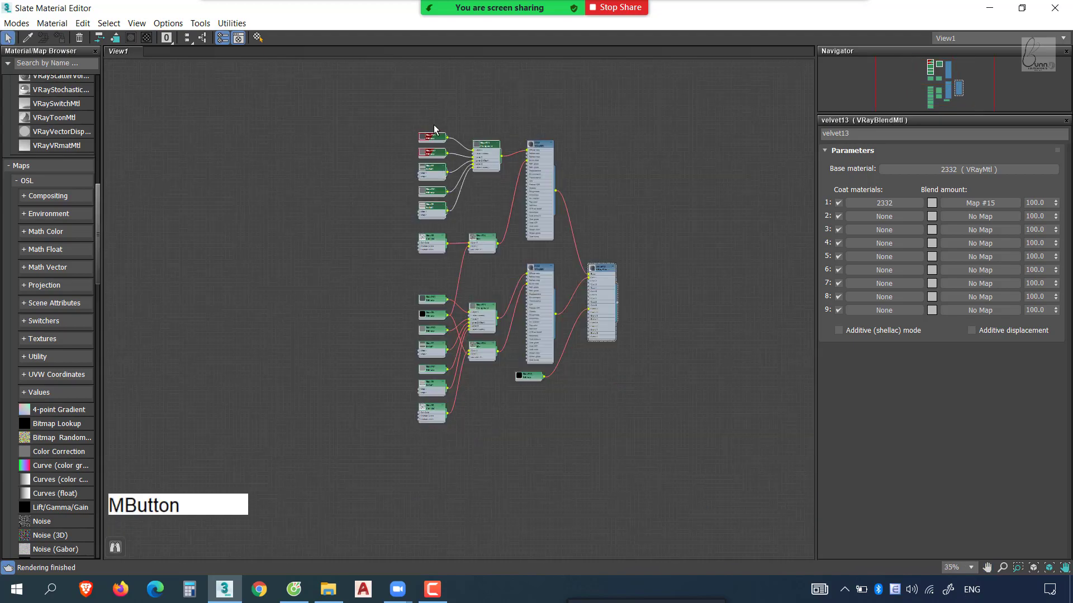
pyautogui.click(535, 447)
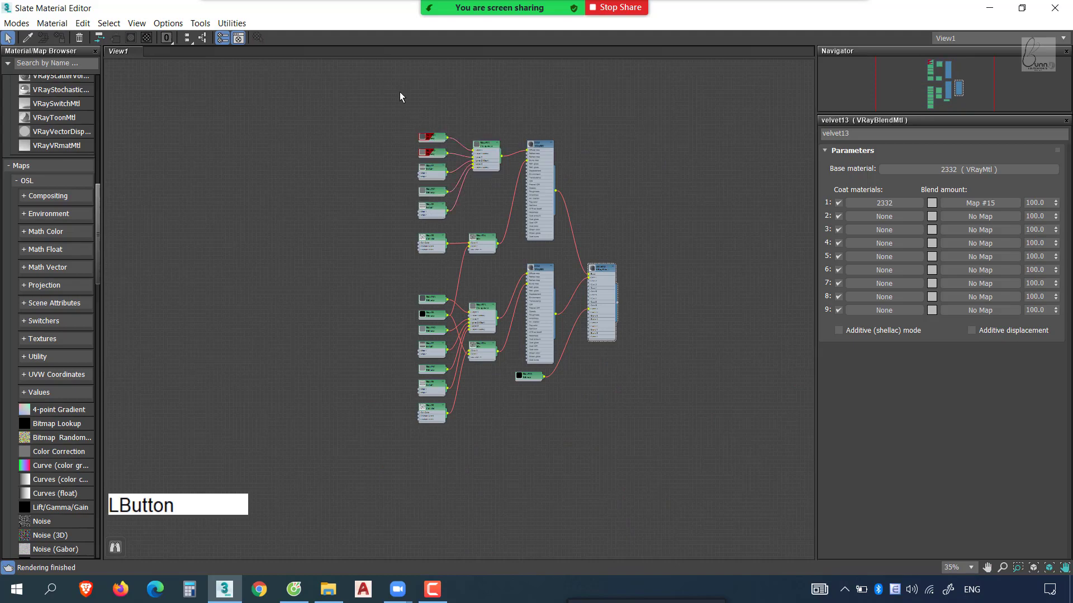
pyautogui.middleClick(505, 222)
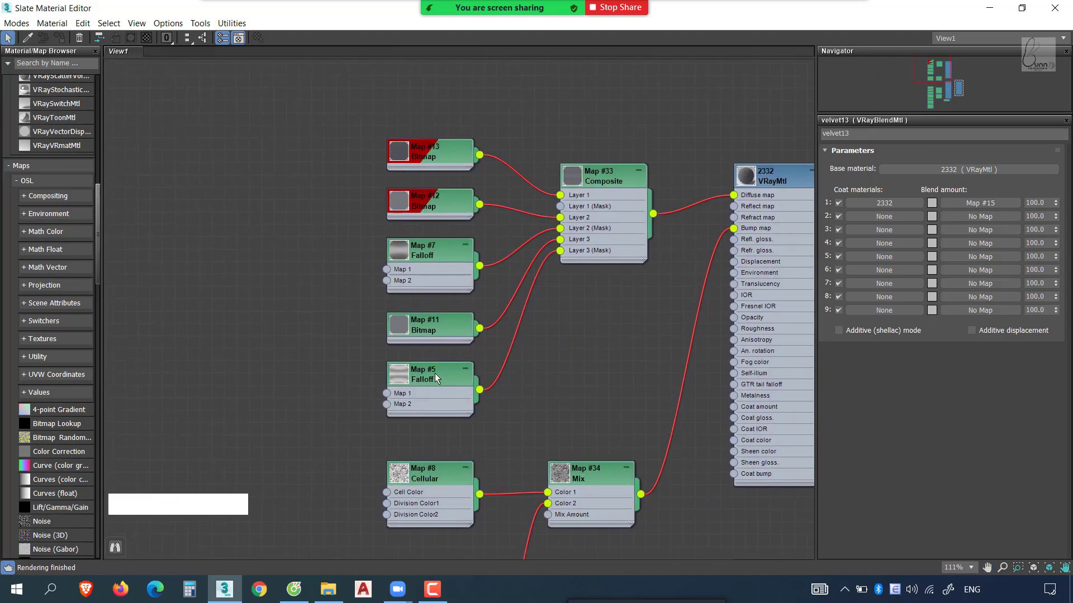
pyautogui.click(440, 369)
pyautogui.middleClick(439, 382)
pyautogui.middleClick(464, 286)
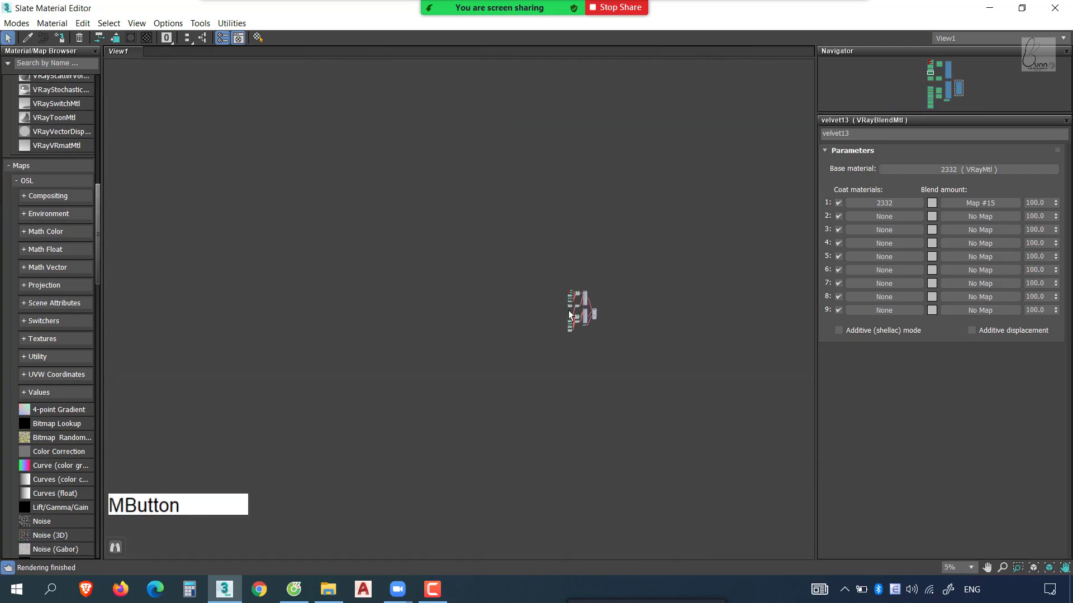
pyautogui.middleClick(554, 304)
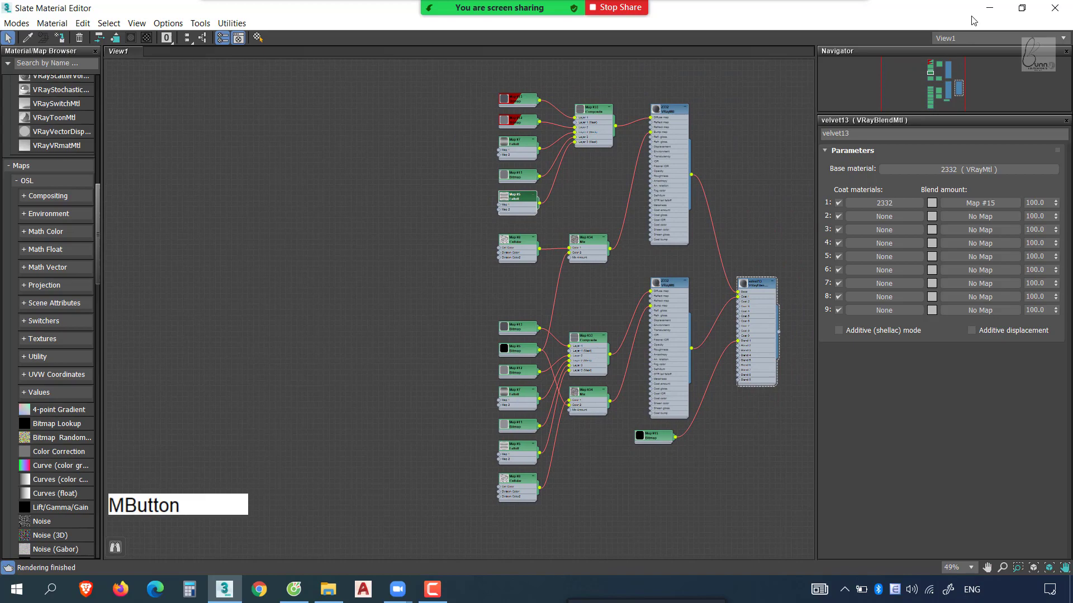
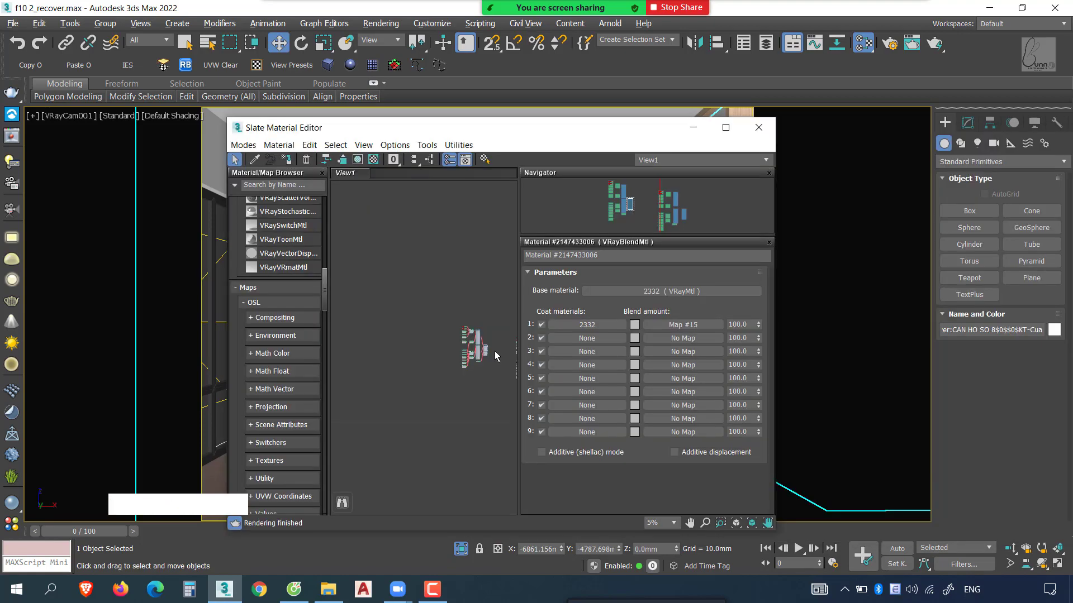
# - Wire two Bitmap nodes through a Falloff map's Map 1/Map 2 into the VRayMtl Diffuse map
pyautogui.click(726, 129)
pyautogui.middleClick(666, 400)
pyautogui.middleClick(533, 181)
pyautogui.click(373, 238)
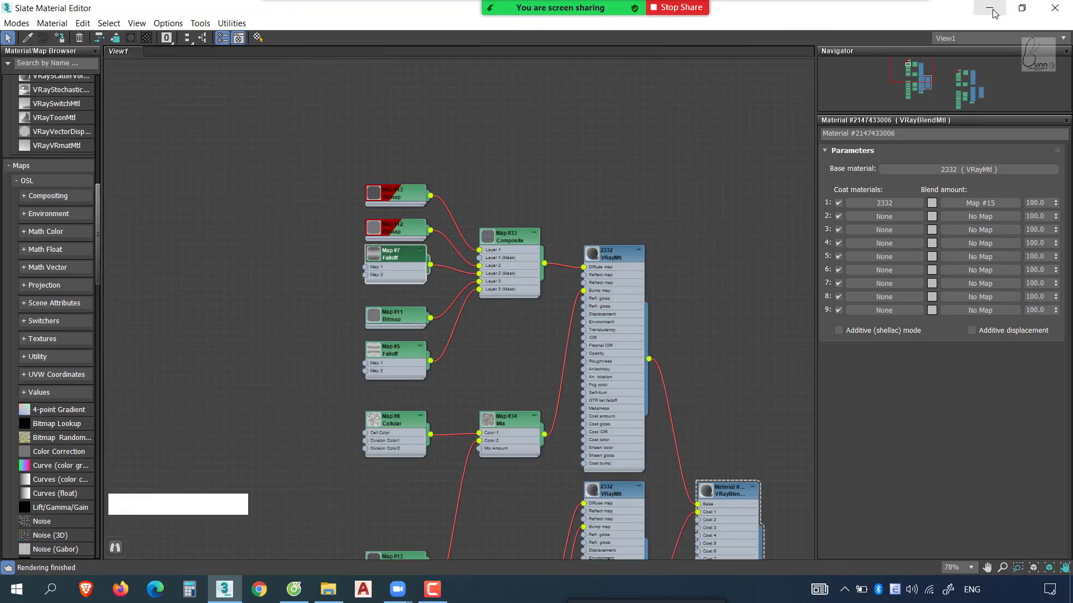
pyautogui.click(997, 13)
pyautogui.middleClick(737, 291)
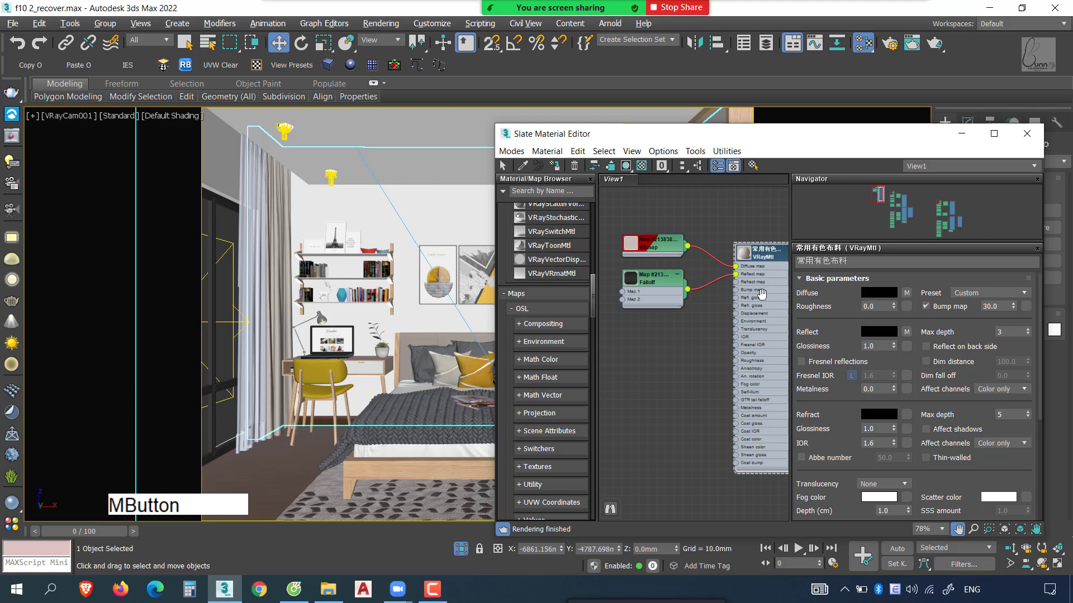
pyautogui.middleClick(722, 280)
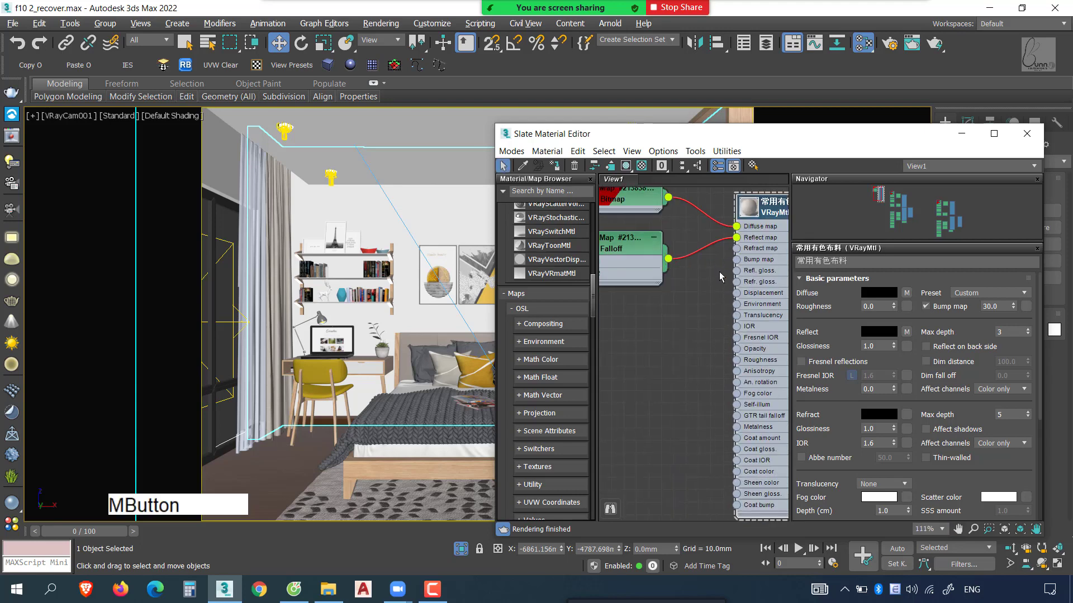
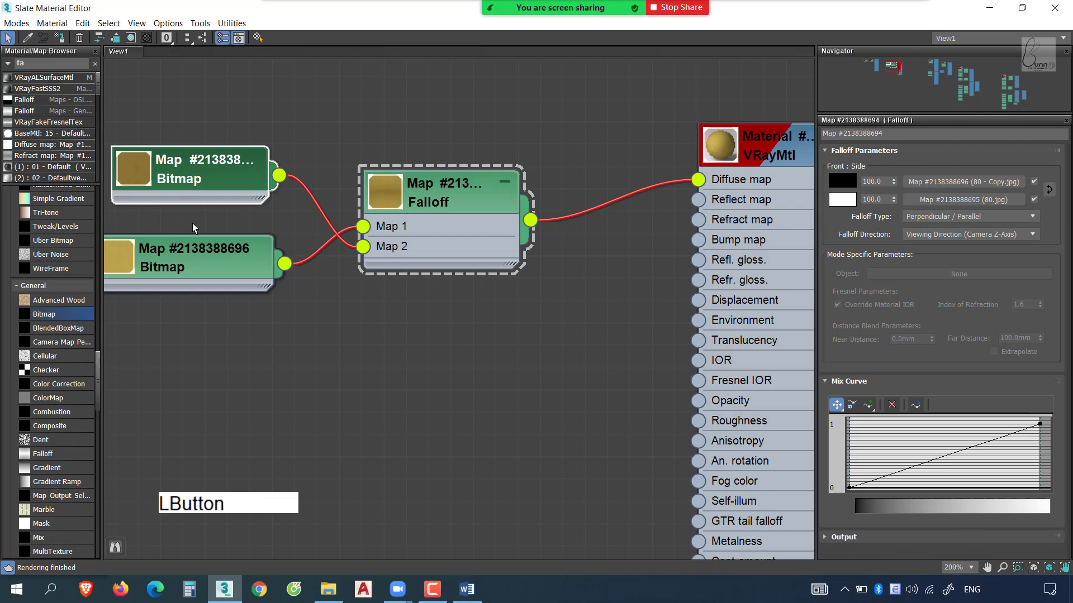
# - Render the bedroom to the V-Ray Frame Buffer and show the finished image
pyautogui.click(227, 208)
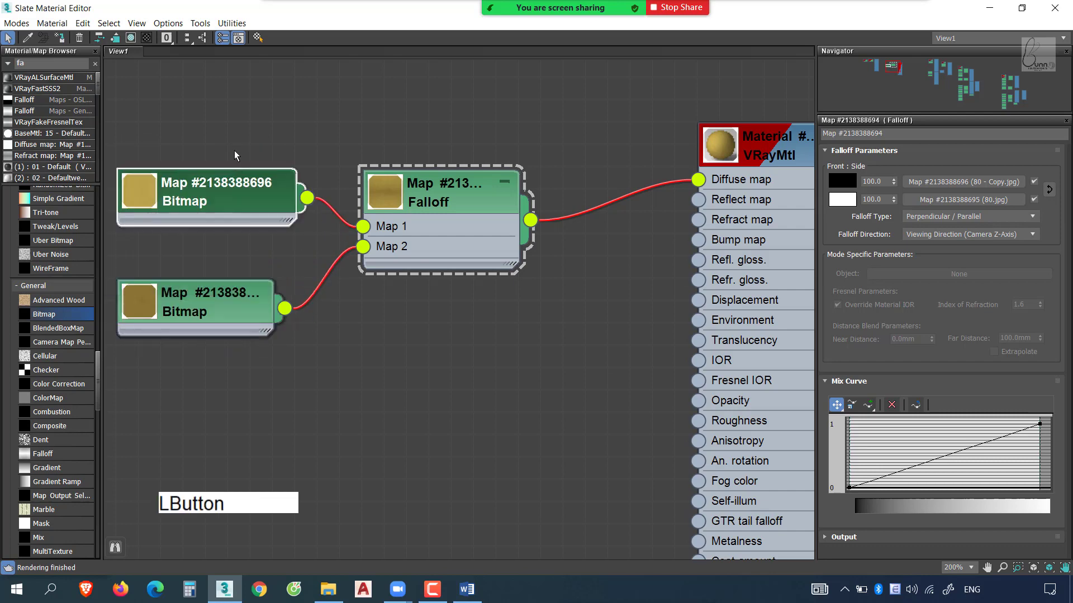
pyautogui.middleClick(534, 230)
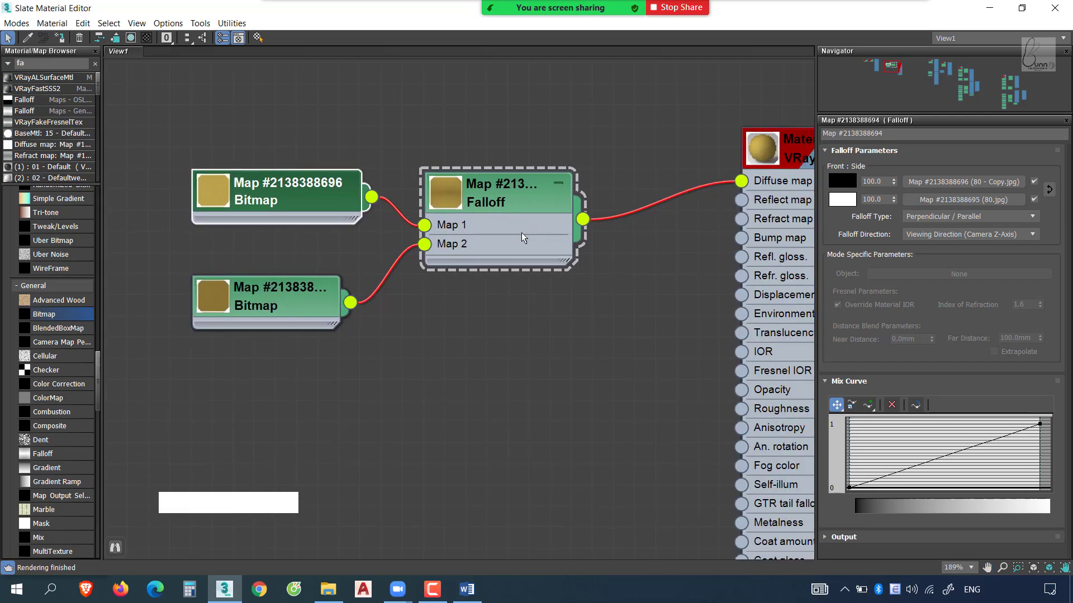
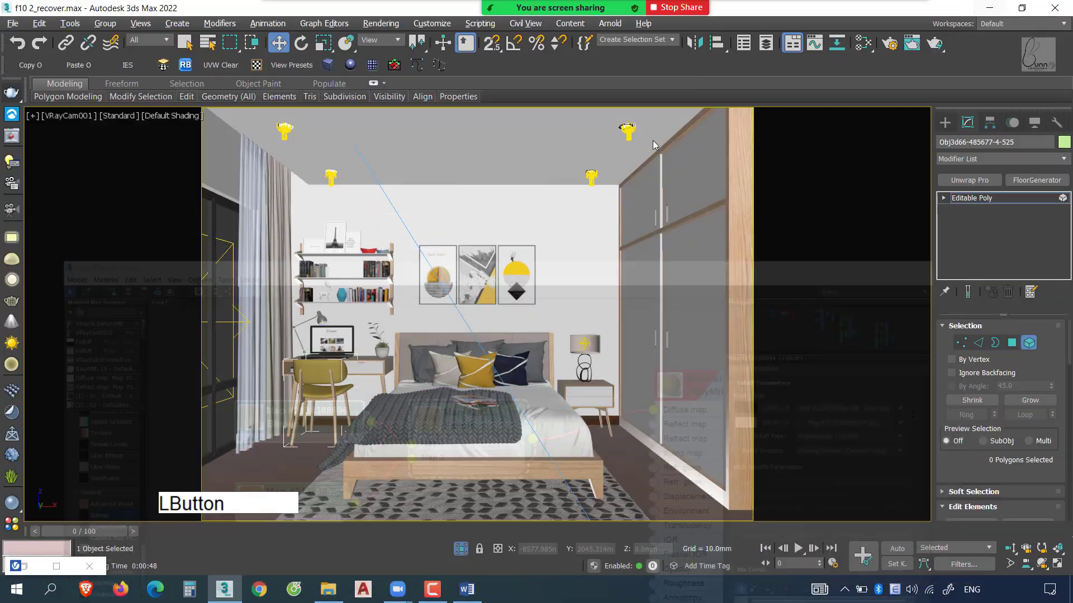
pyautogui.press('ctrl+1')
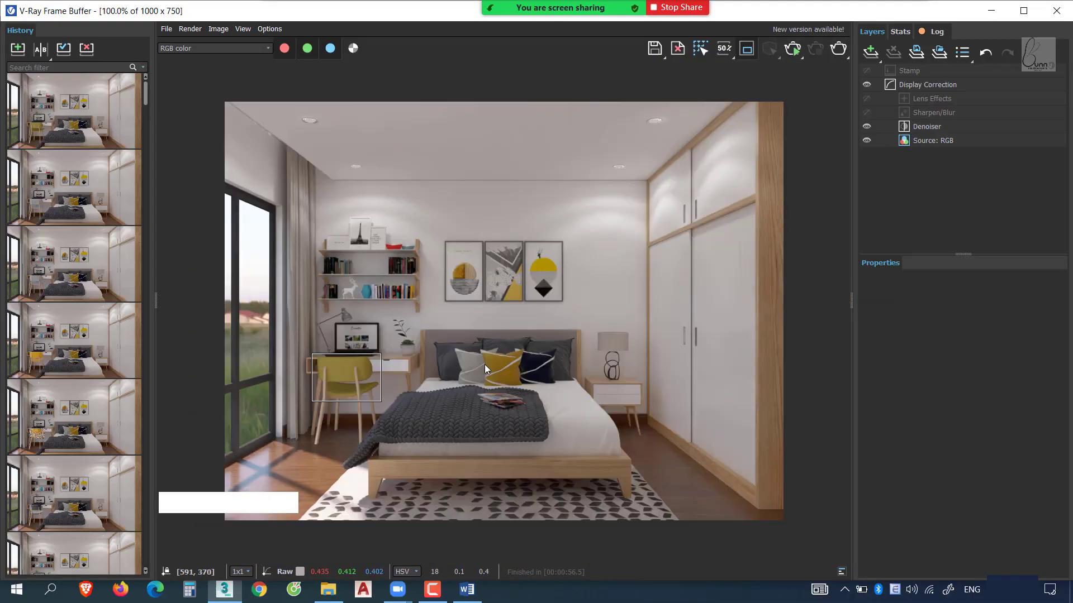